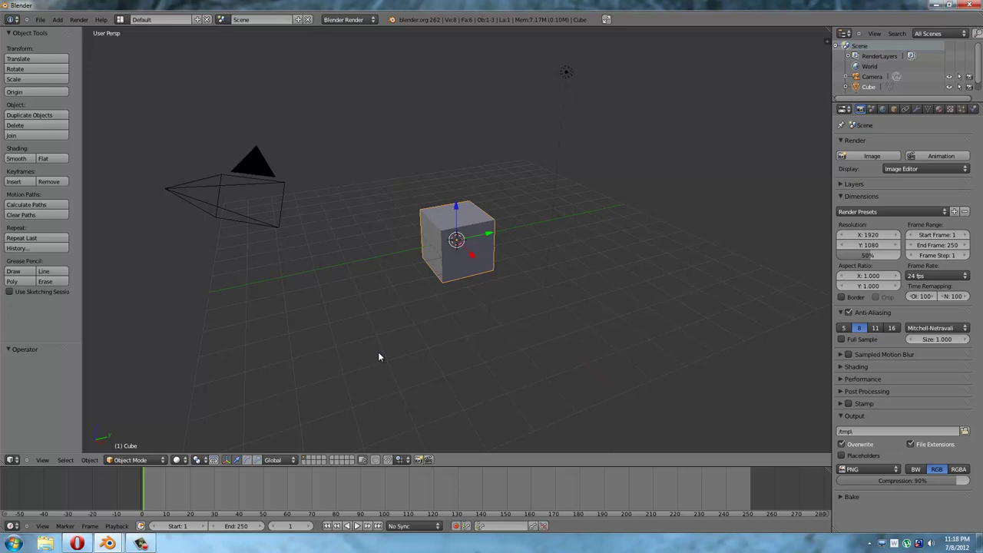
Select the default cube and delete it, leaving only the camera and lamp.
right_click(273, 211)
right_click(245, 199)
right_click(220, 198)
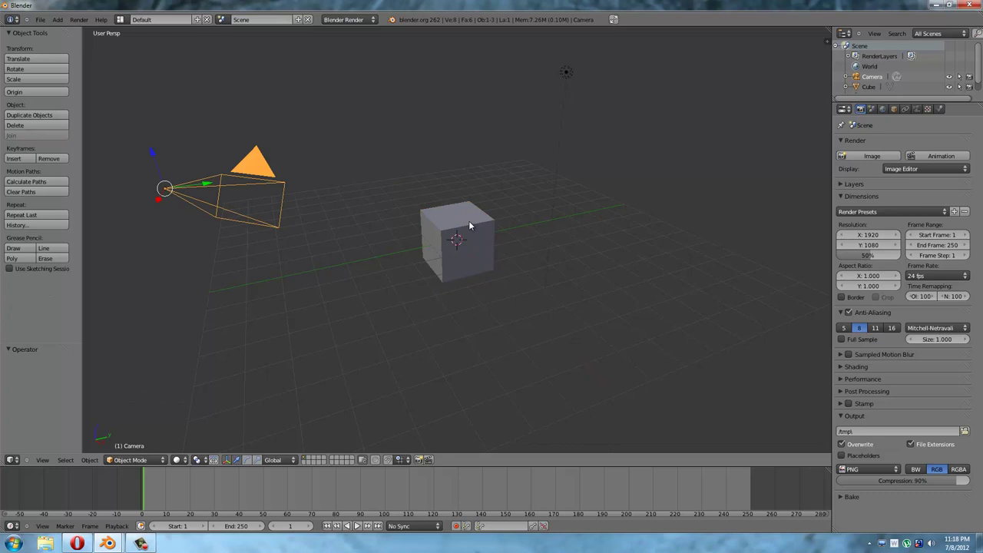
right_click(473, 222)
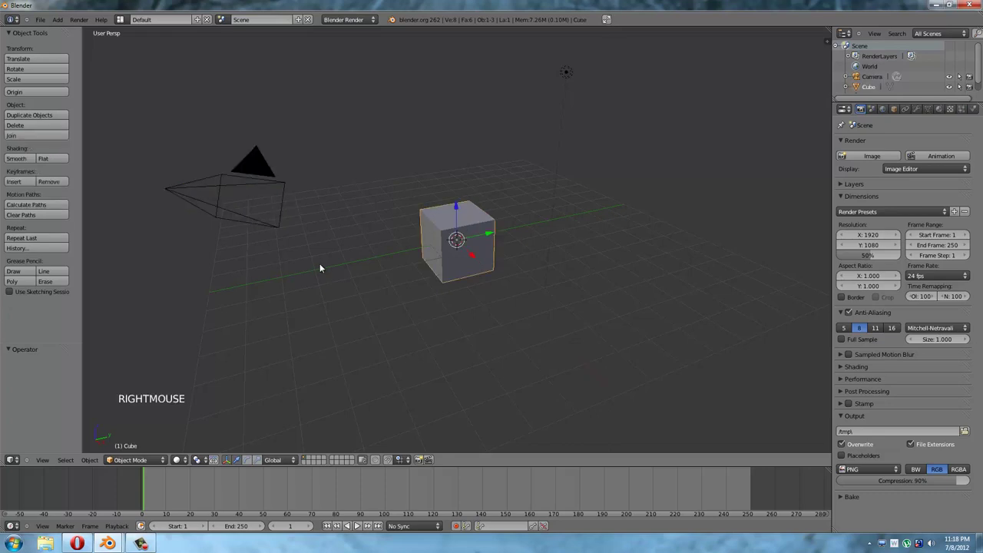
key(Delete)
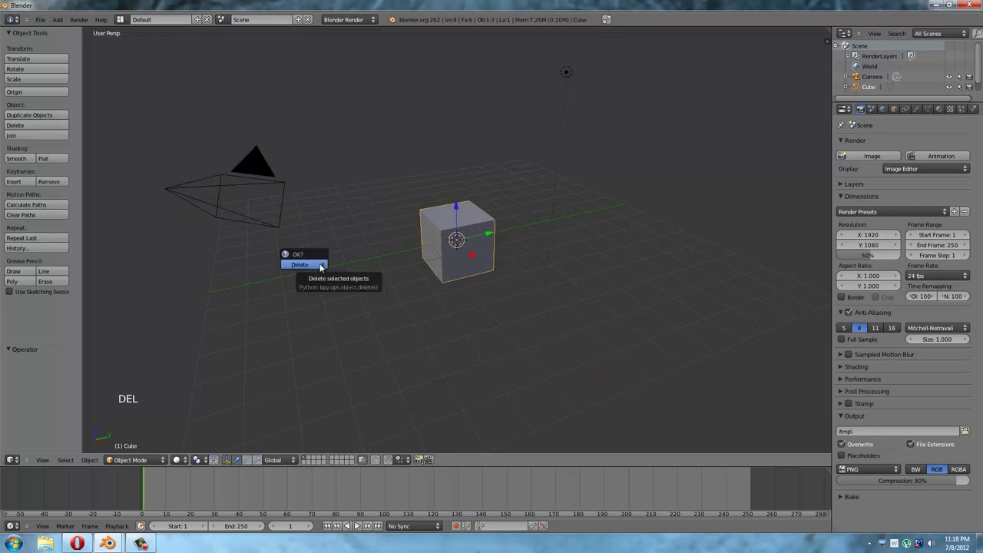
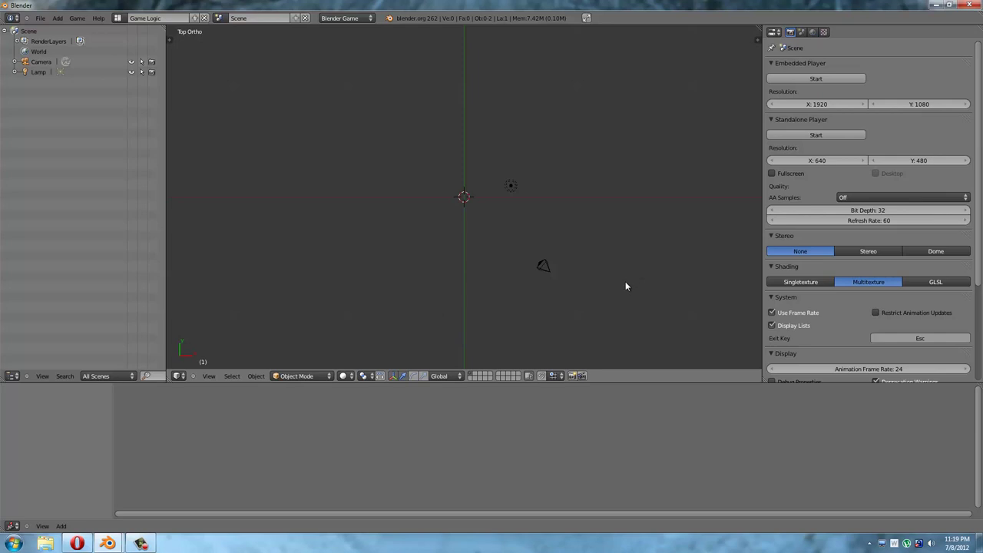
middle_click(605, 264)
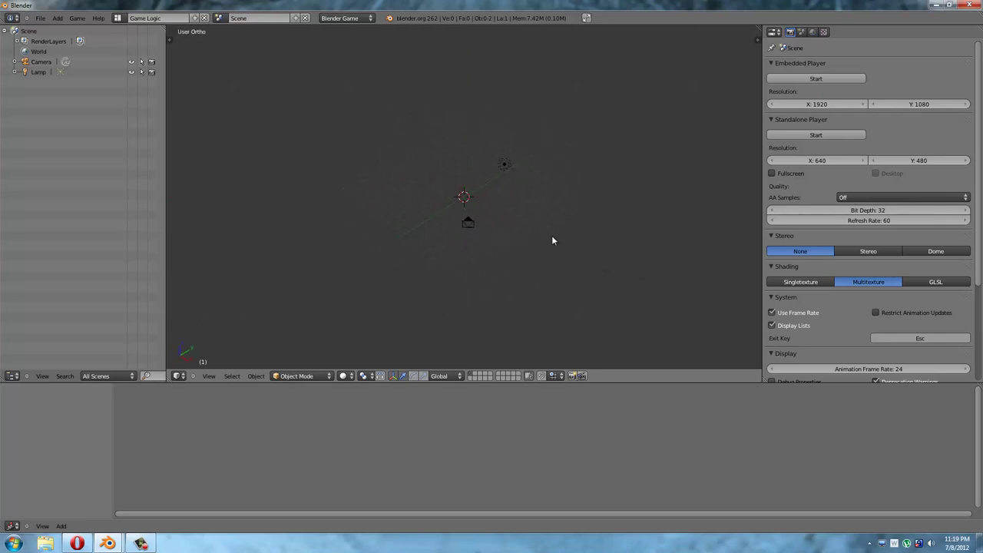
scroll(up, 3)
scroll(down, 3)
scroll(up, 3)
scroll(down, 3)
scroll(down, 3)
scroll(up, 3)
scroll(down, 3)
scroll(up, 3)
middle_click(608, 267)
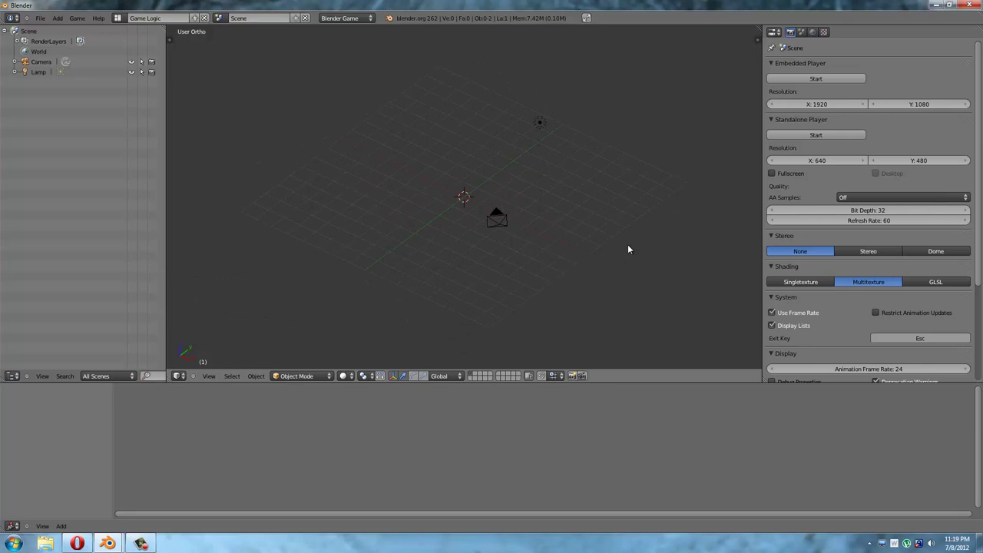
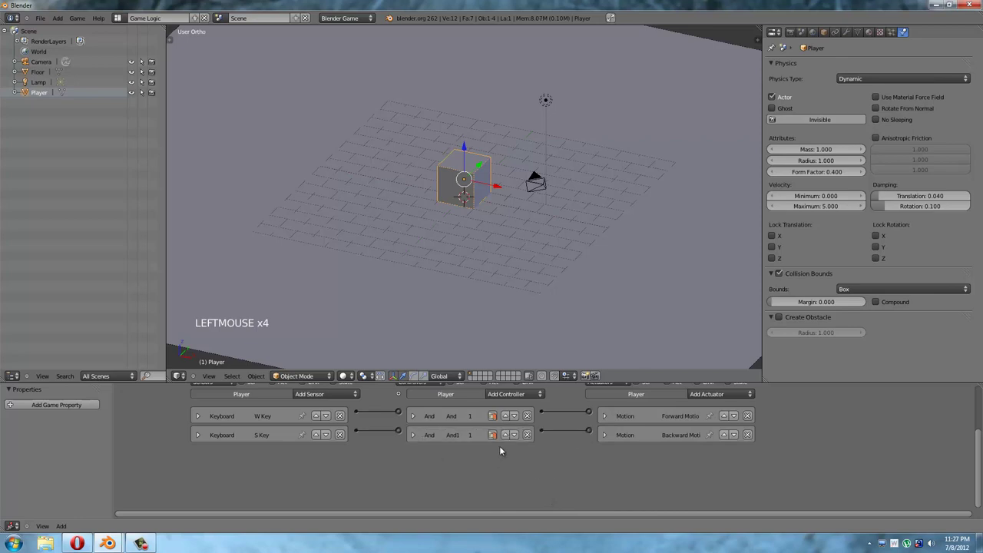
Run the game engine with P to test the Player cube's forward and backward motion.
click(478, 355)
middle_click(589, 242)
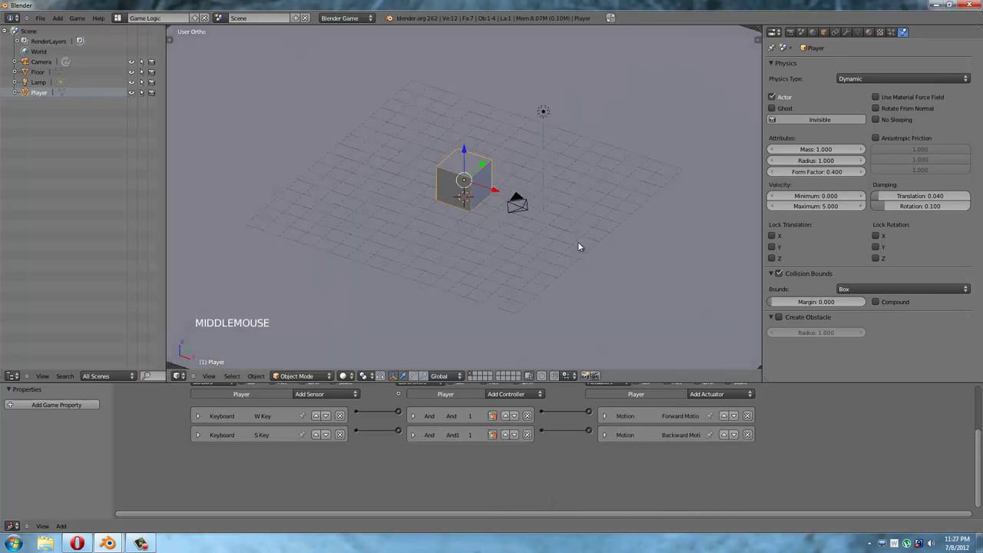
key(p)
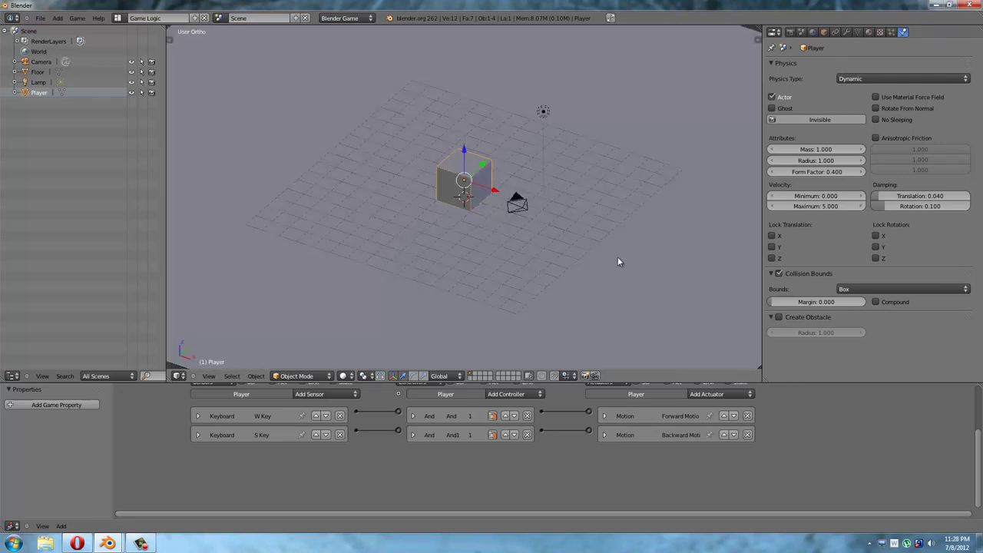
Add Left Motion and Right Motion actuators, each wired to its own And controller.
click(342, 339)
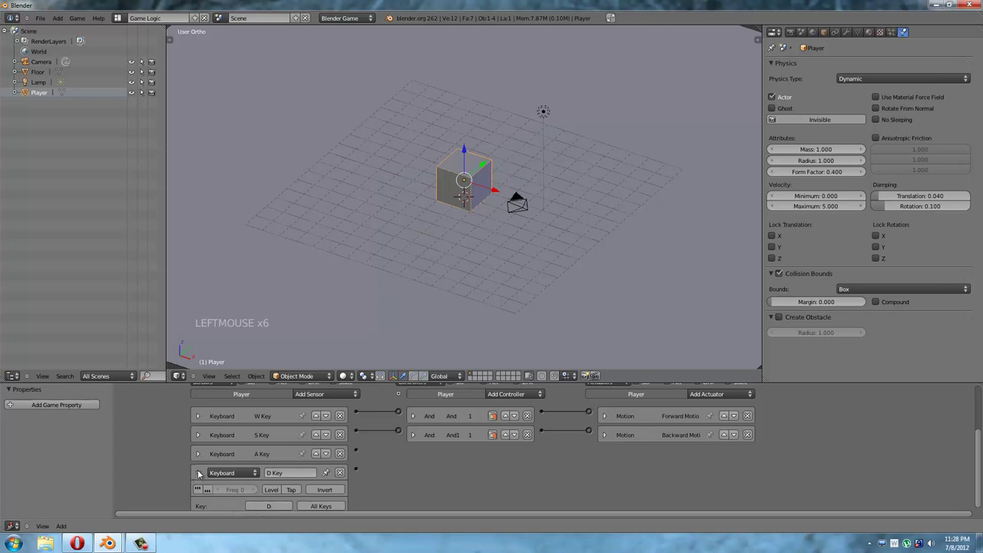
click(740, 322)
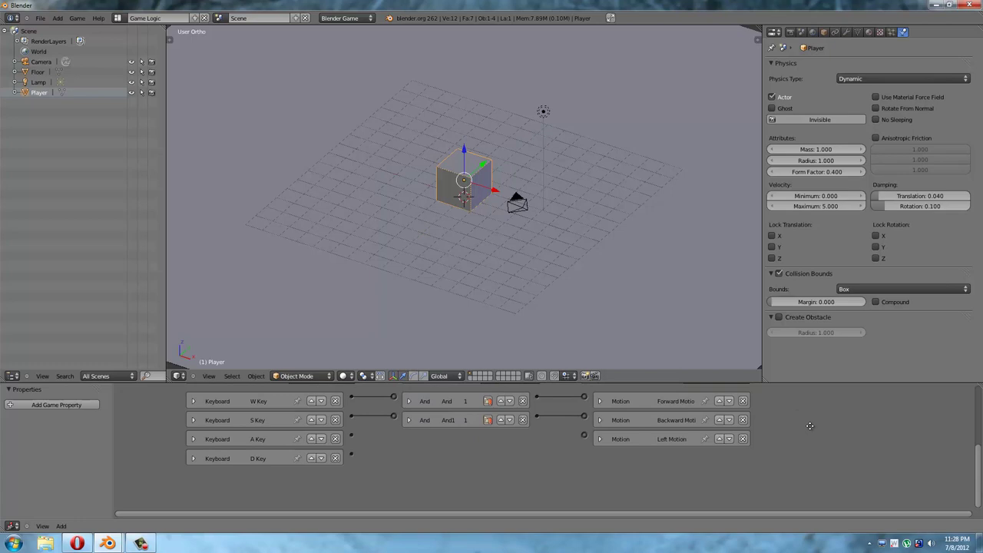
middle_click(717, 349)
click(718, 348)
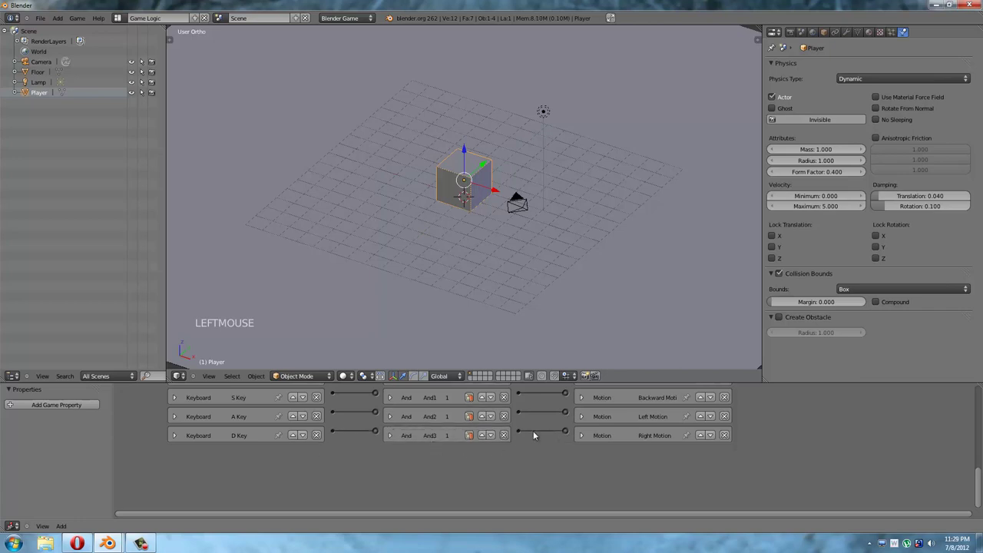
click(612, 324)
middle_click(611, 270)
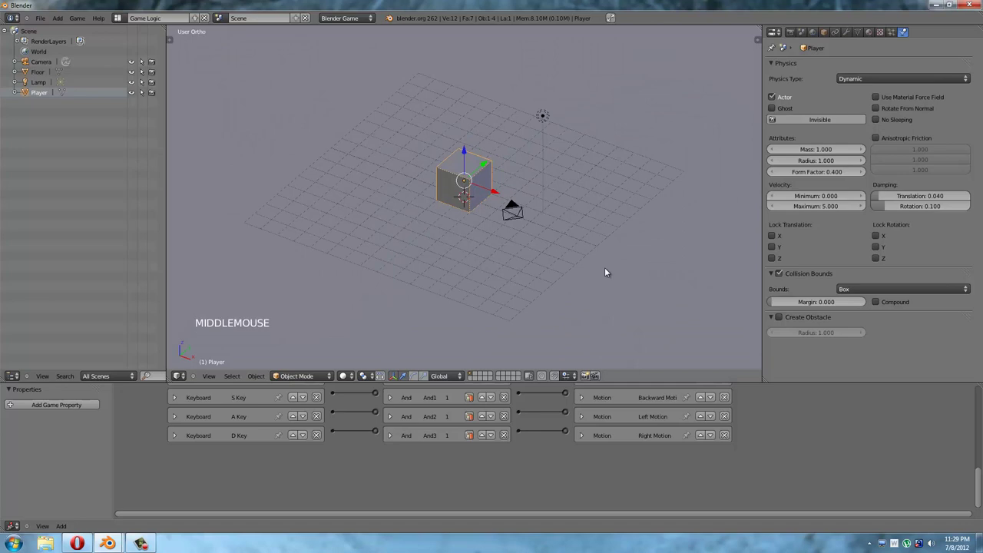
key(p)
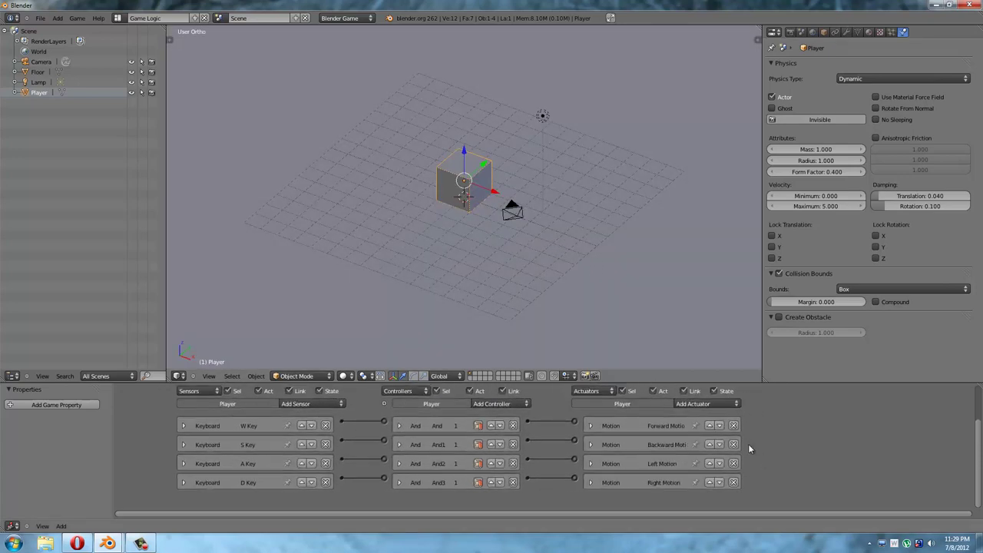
middle_click(589, 293)
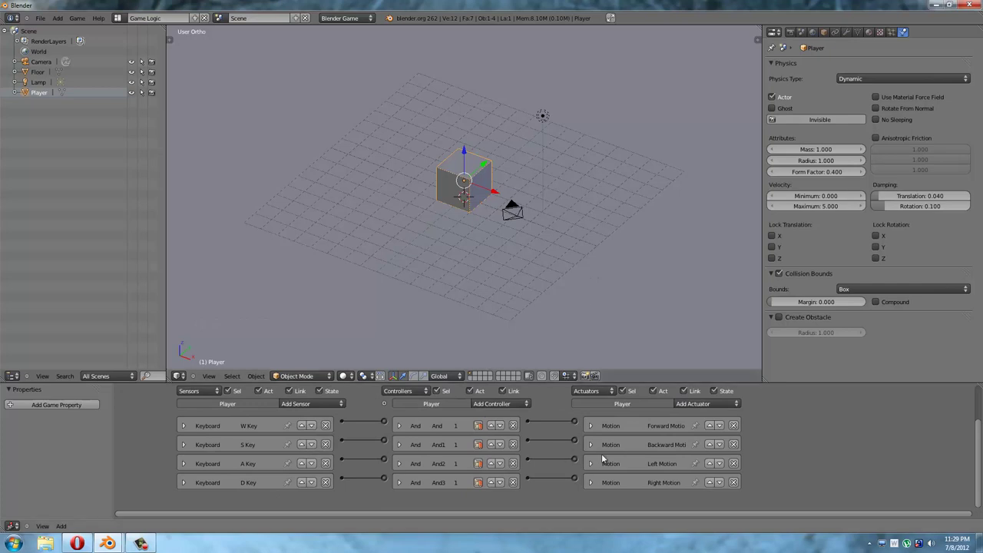
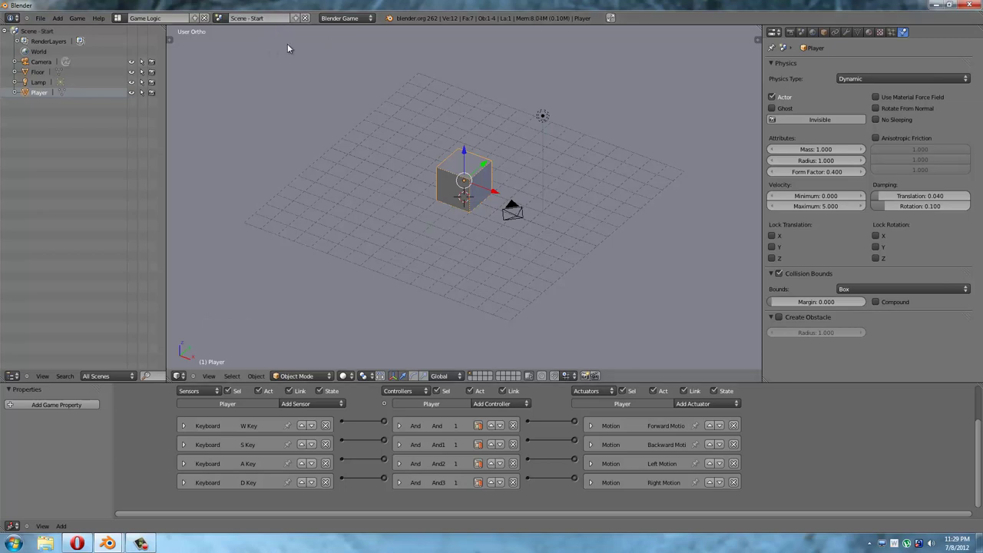
Create the End scene with a floor plane and a sphere raised above it.
click(283, 43)
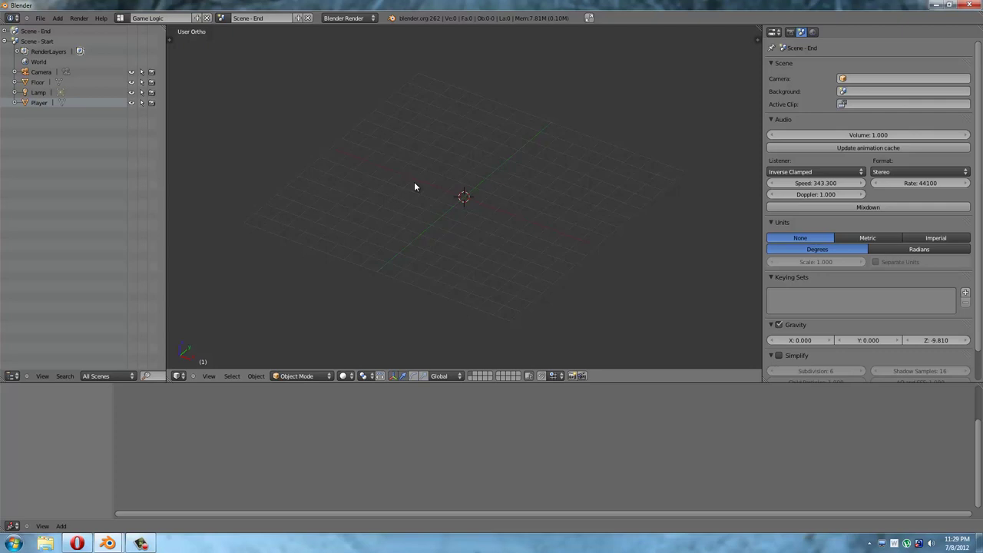
key(shift+a)
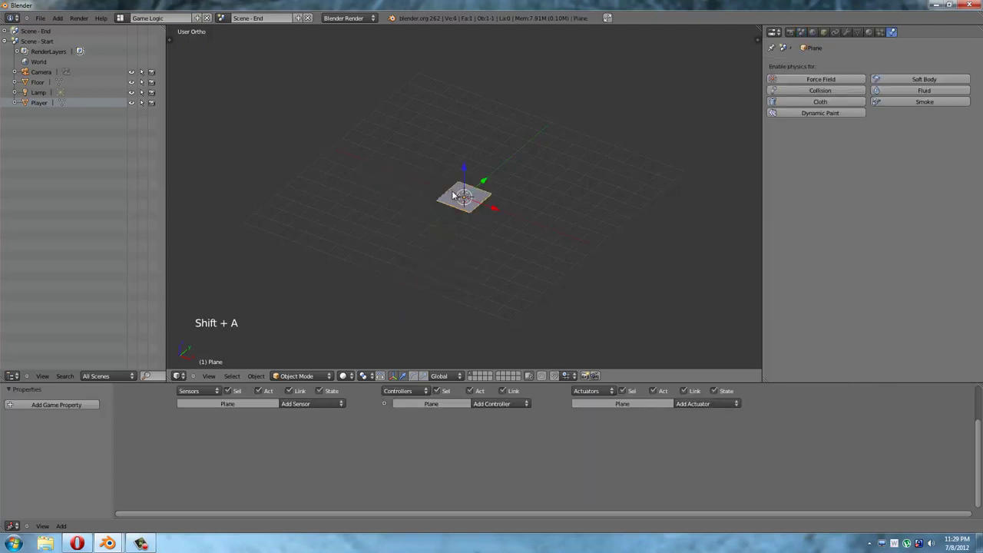
key(s)
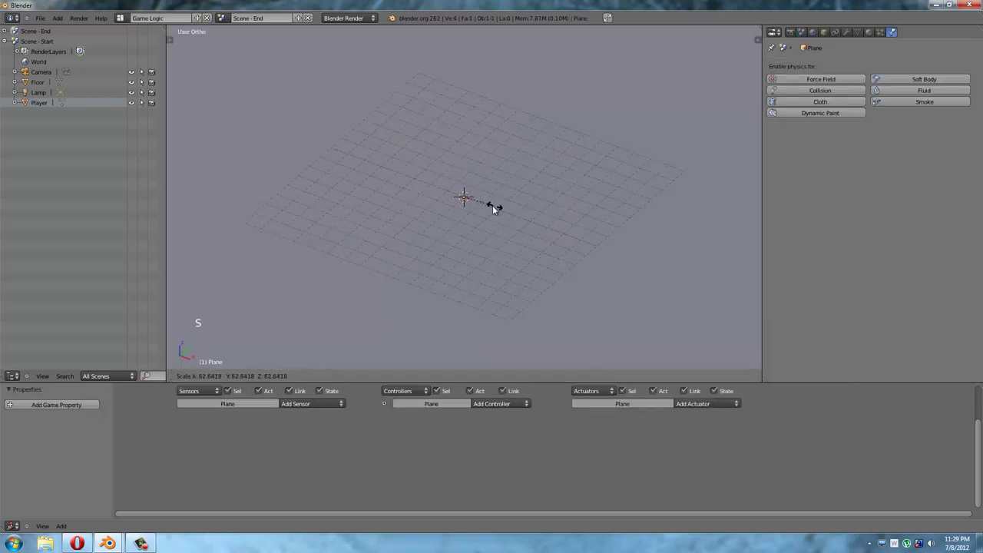
click(480, 201)
key(shift+a)
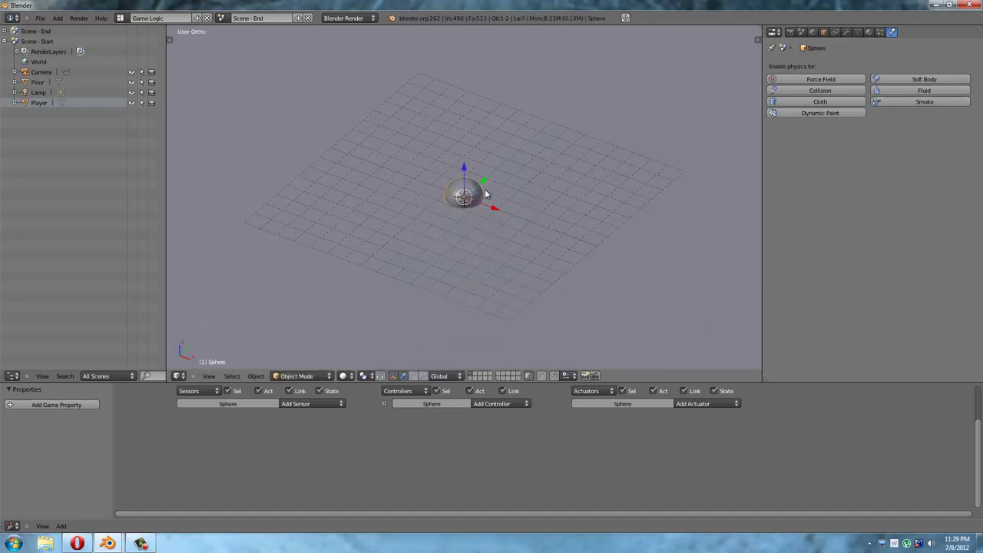
click(469, 169)
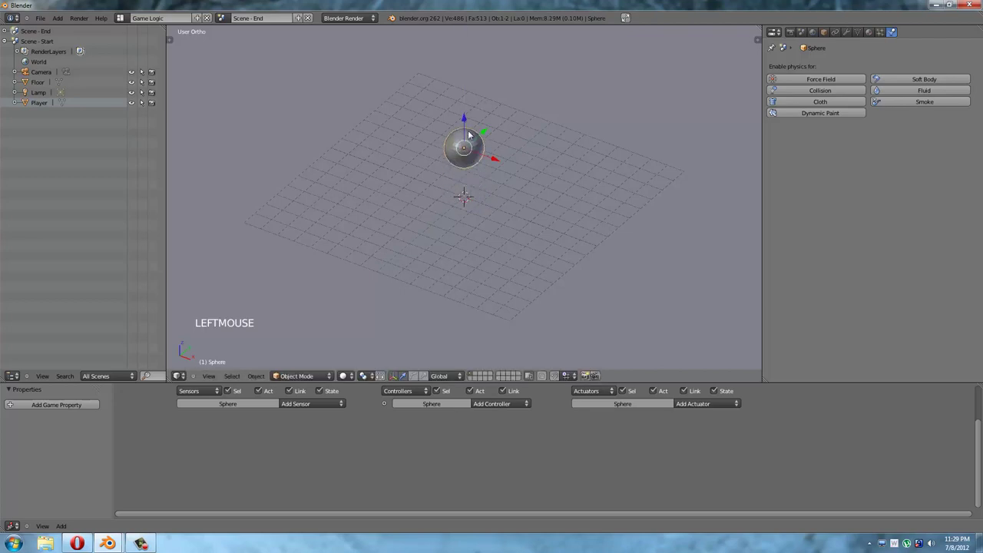
Add a point lamp and float it up and off to one side of the floor.
key(shift+a)
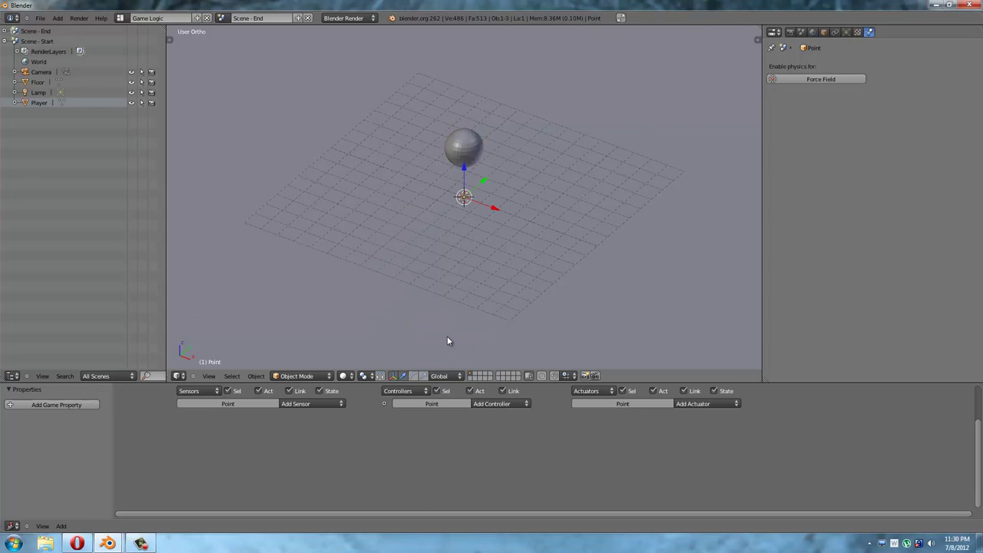
click(468, 170)
click(490, 110)
click(554, 108)
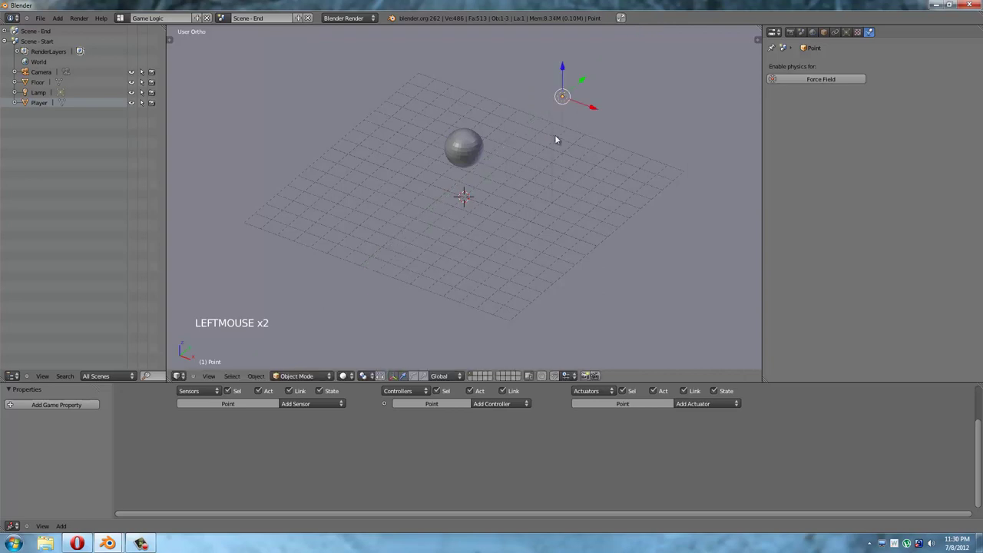
Add a second camera and place it at the front edge of the End scene floor.
key(shift+a)
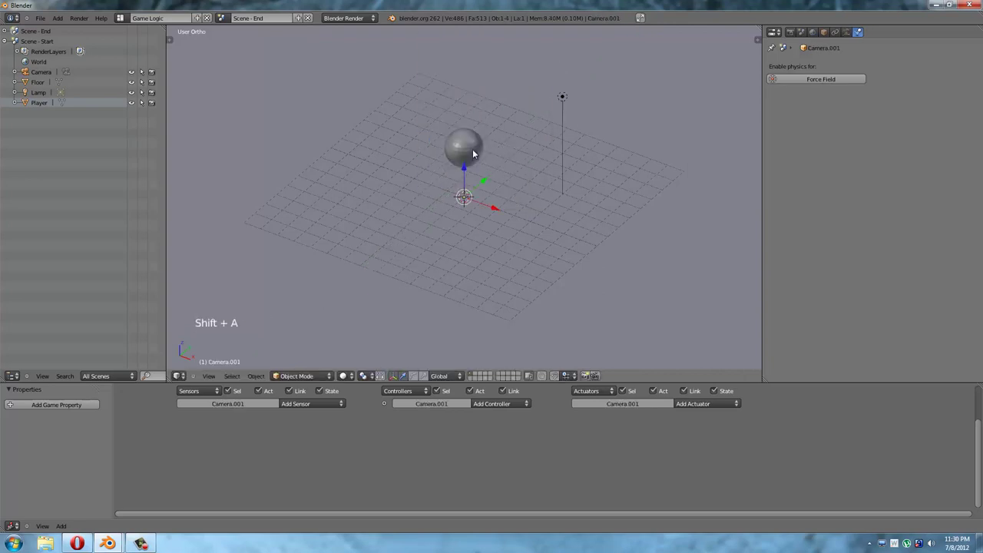
click(469, 170)
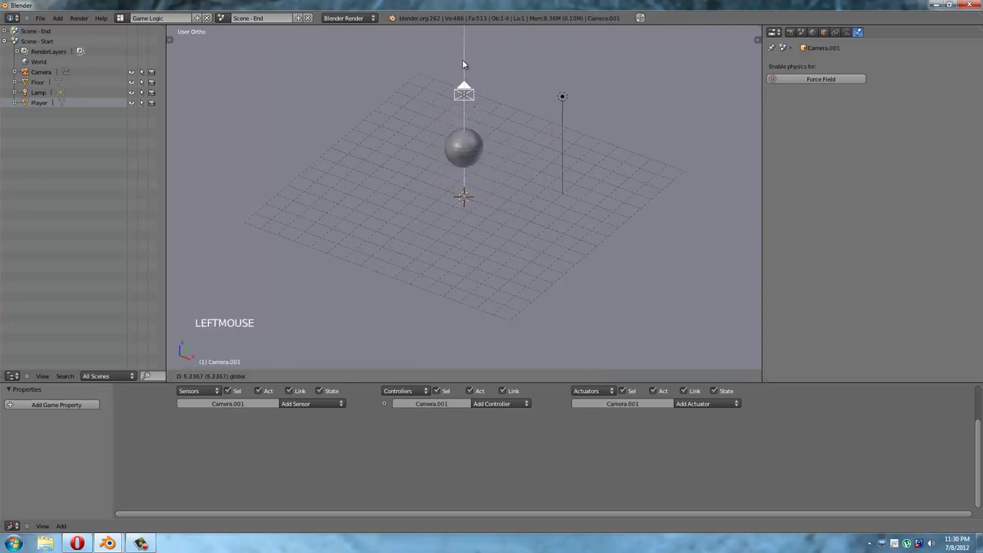
click(518, 98)
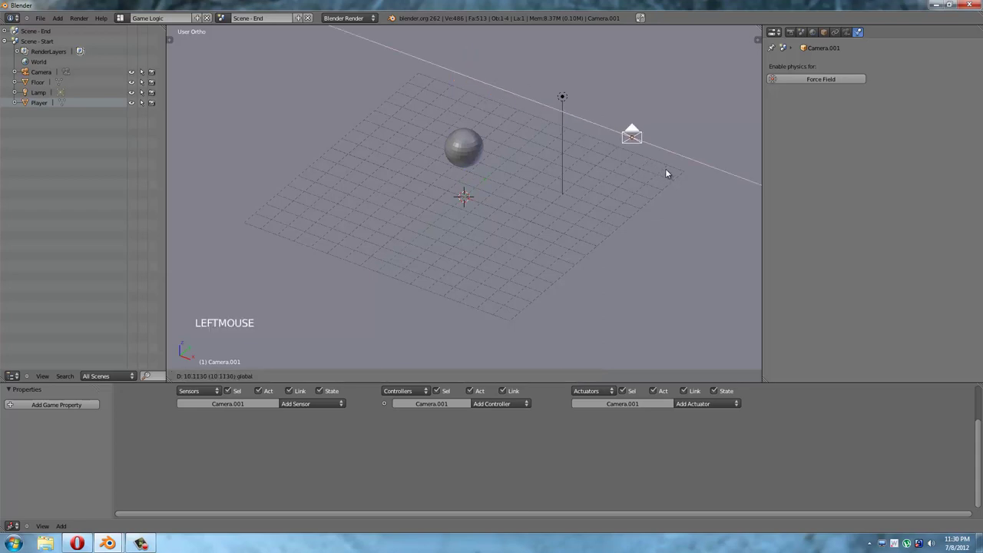
click(678, 136)
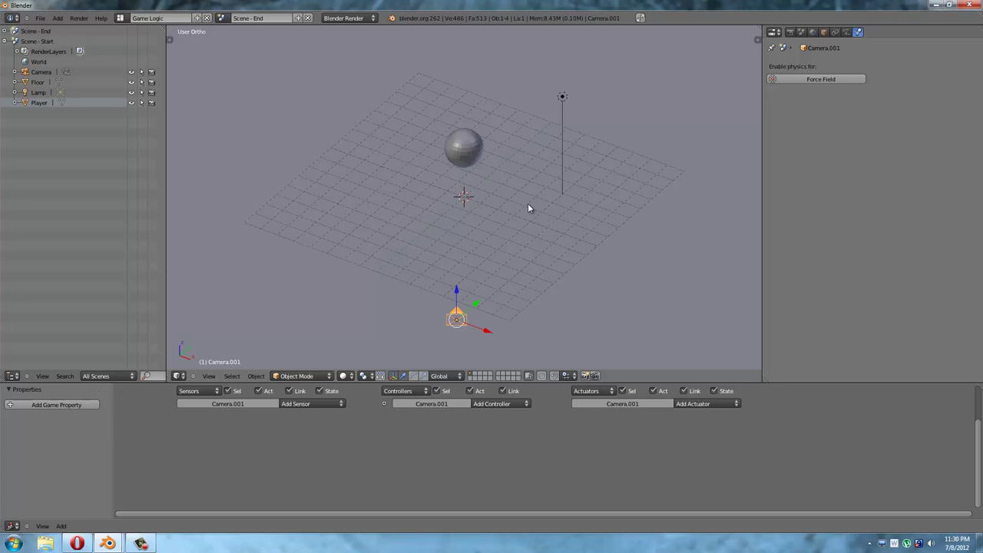
Look through the new camera and switch the End scene's render engine to Blender Game.
key(KP_0)
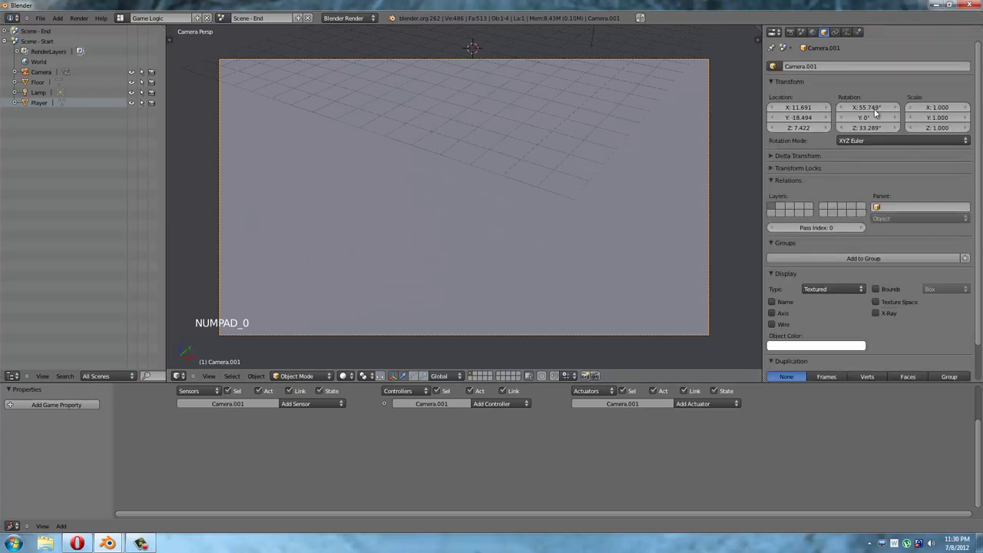
click(503, 21)
click(358, 38)
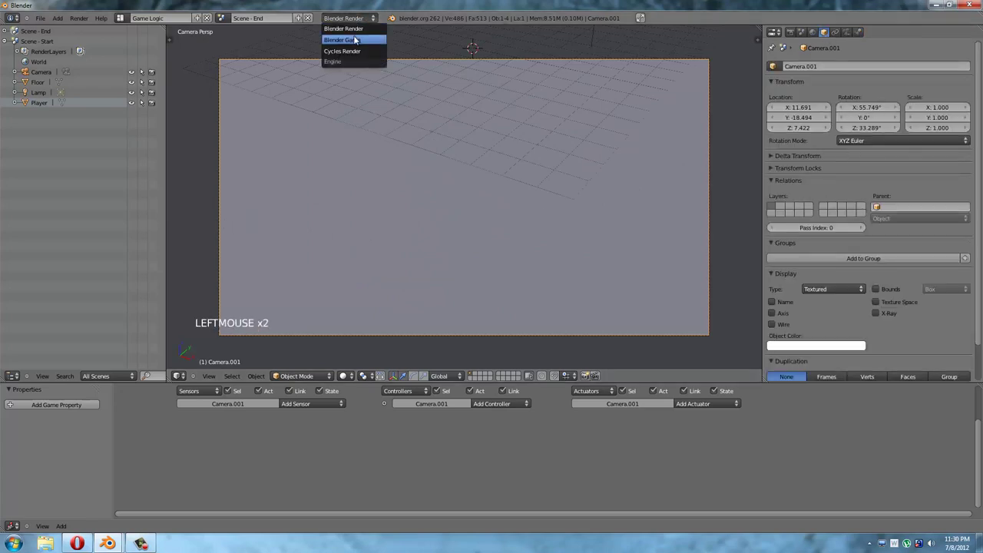
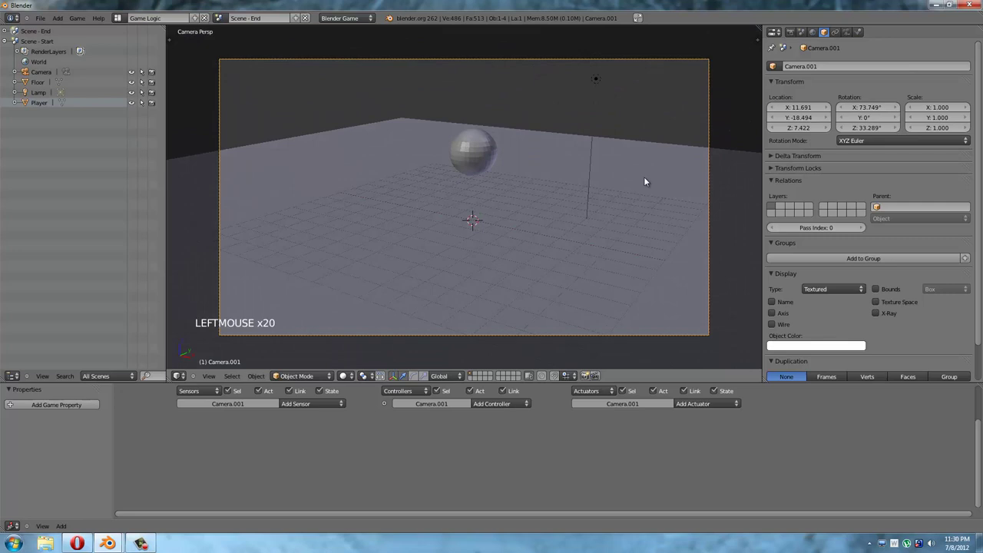
Make the sphere a Dynamic physics object and mark the floor plane as an actor.
key(p)
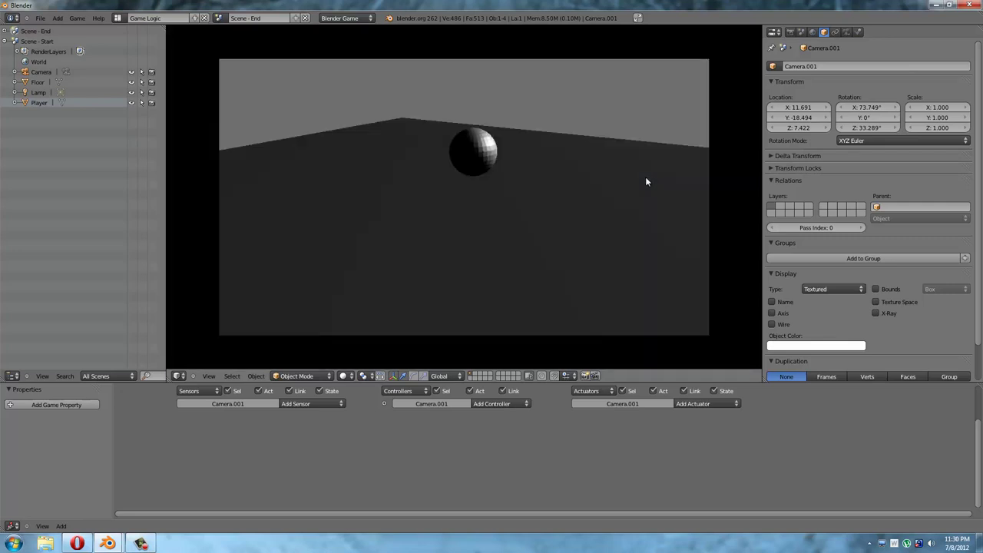
key(p)
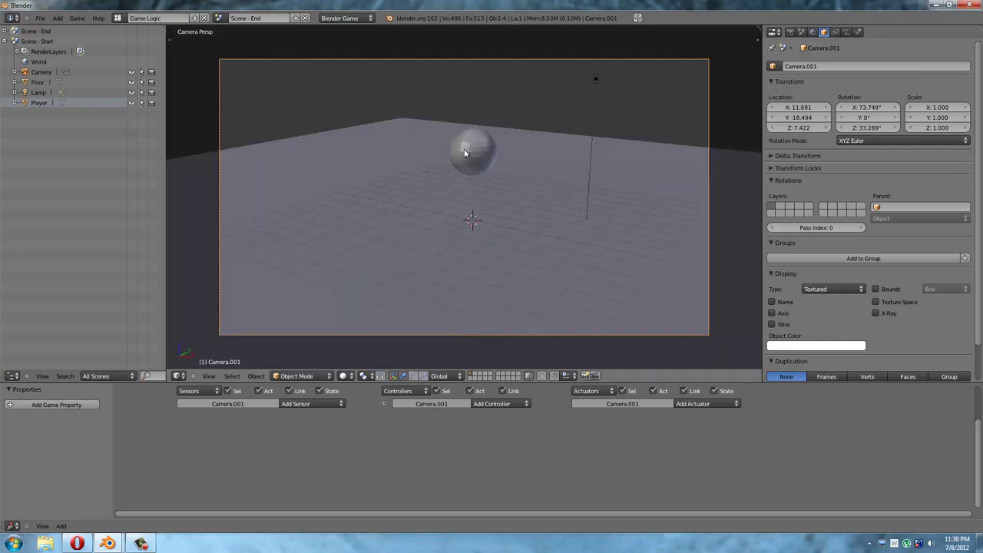
right_click(468, 151)
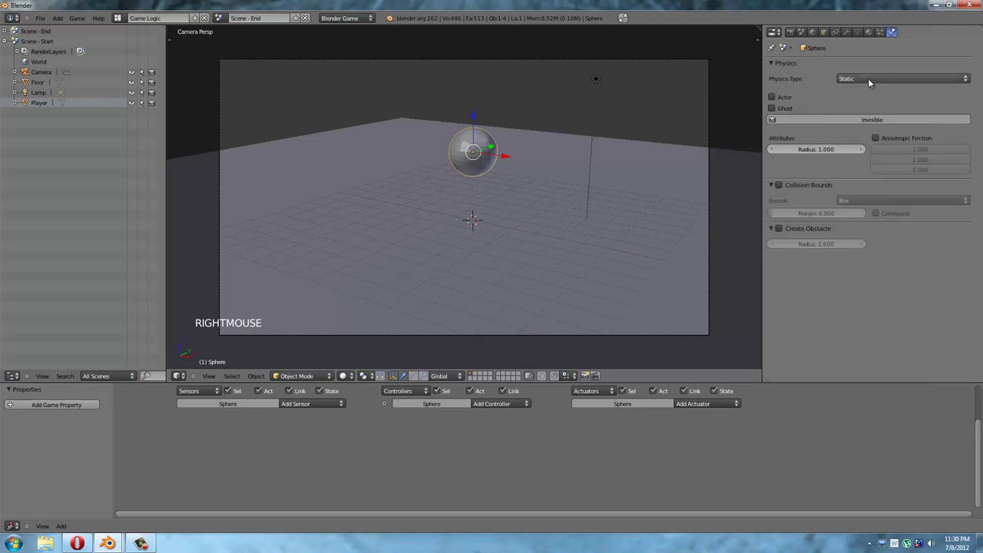
click(862, 113)
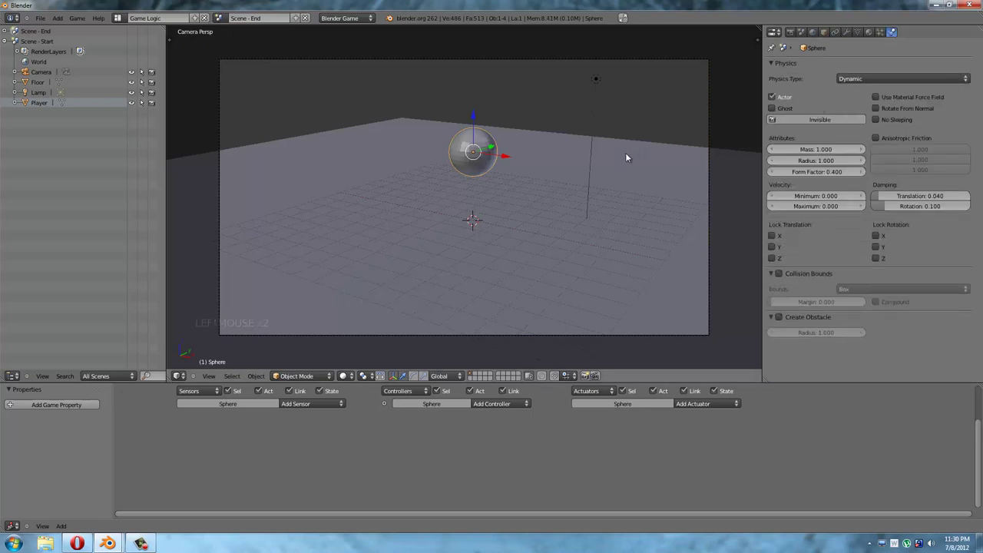
right_click(590, 155)
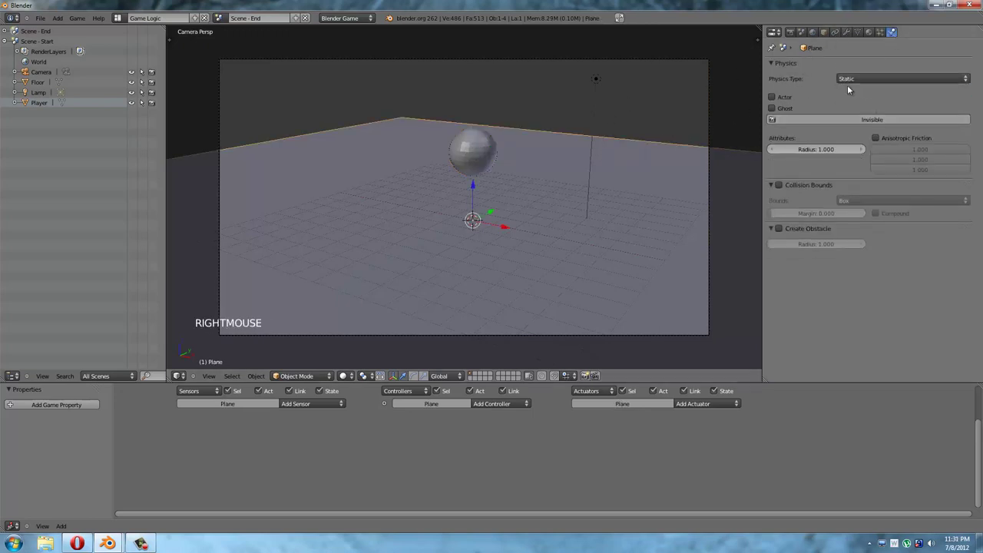
click(699, 95)
Enable Collision Bounds on the sphere with the Sphere bound shape.
right_click(488, 159)
key(p)
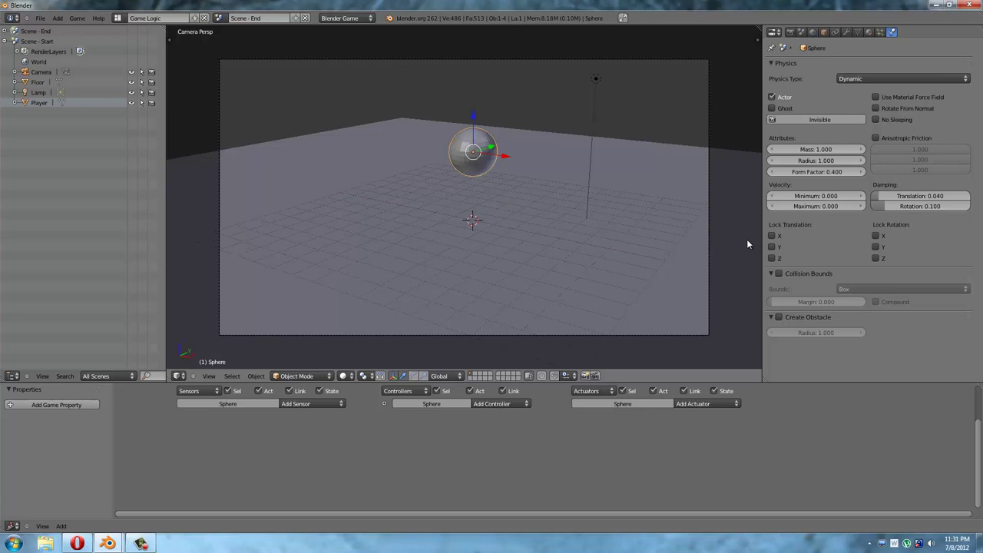
click(786, 277)
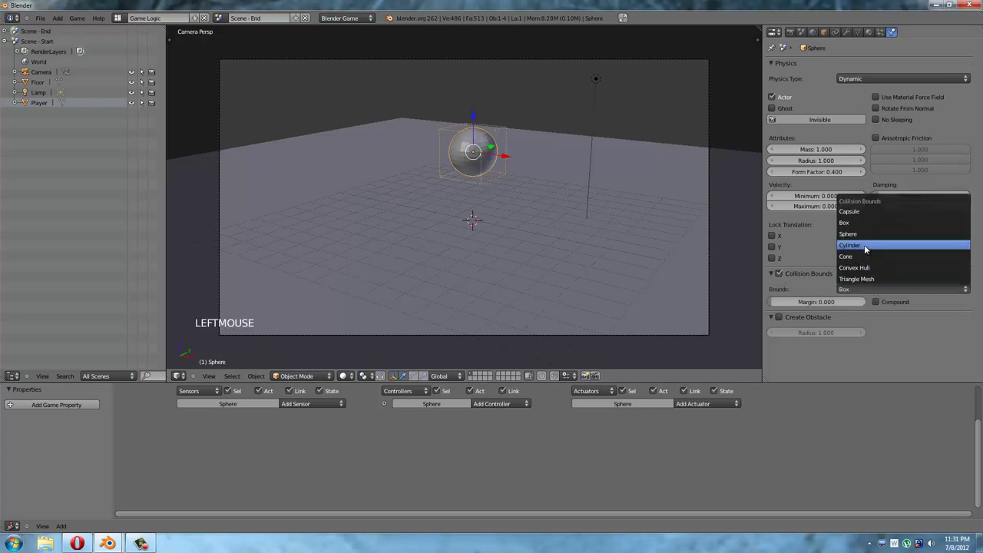
click(865, 239)
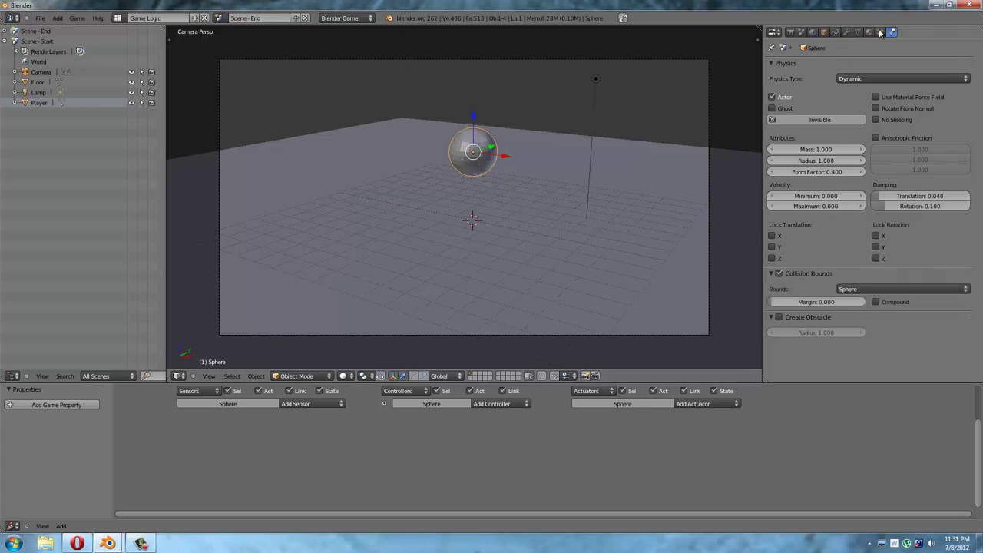
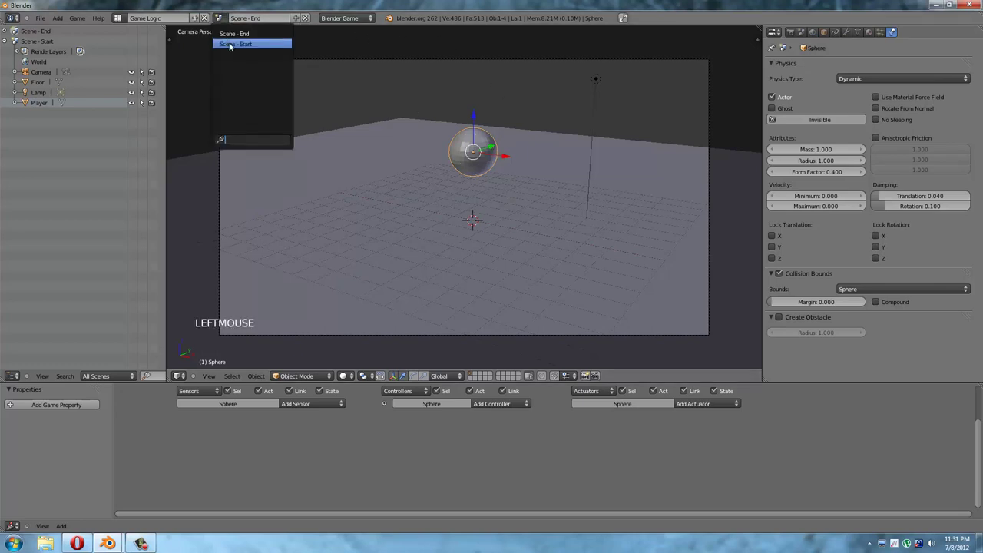
Back in the Start scene, add a cylinder and move it well away from the Player cube.
key(KP_0)
middle_click(608, 131)
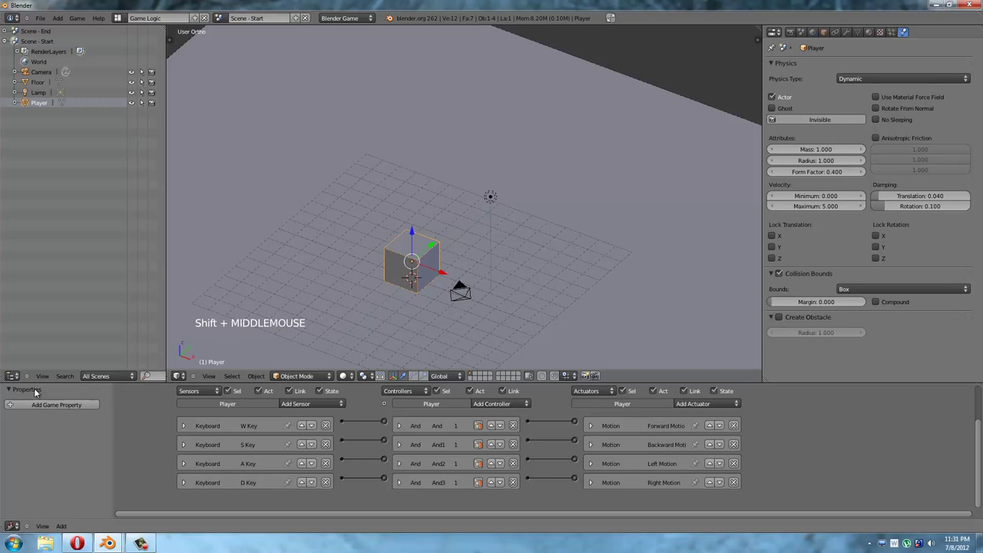
key(shift+a)
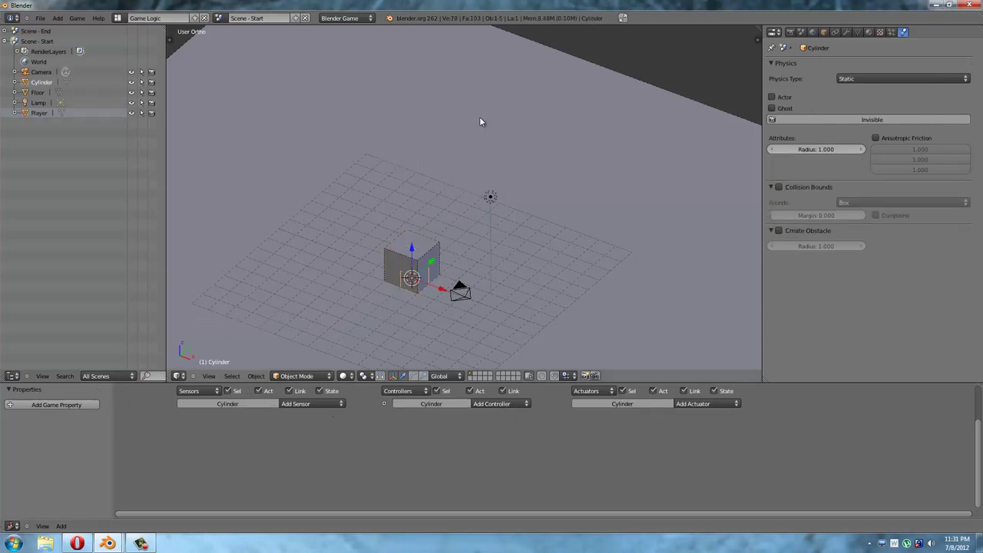
click(416, 242)
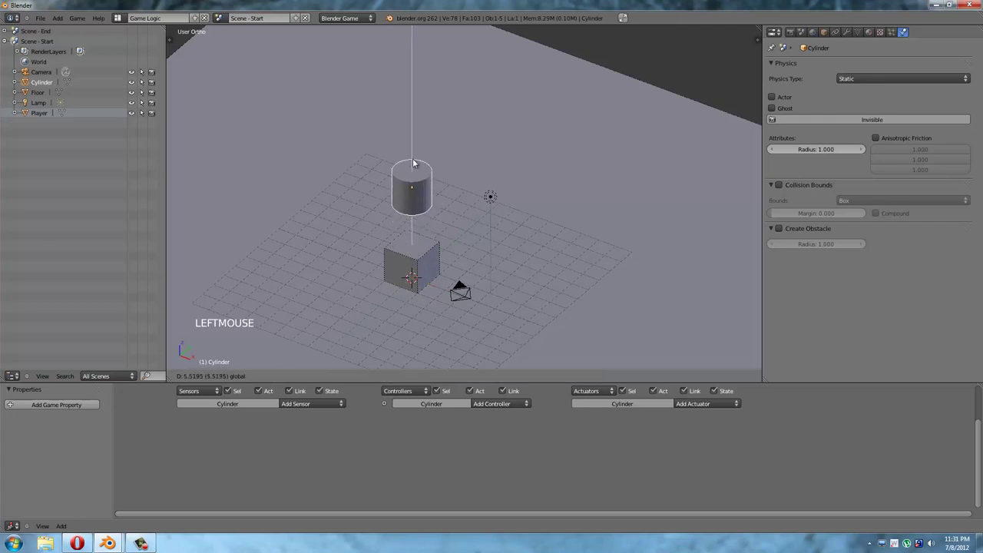
click(434, 172)
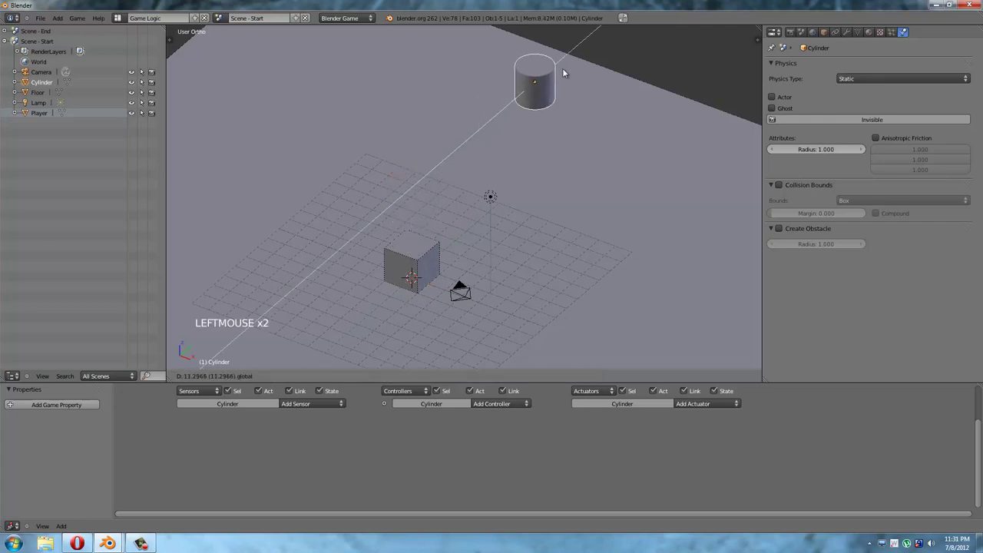
Scale the cylinder up much larger and settle it in its final place.
key(s)
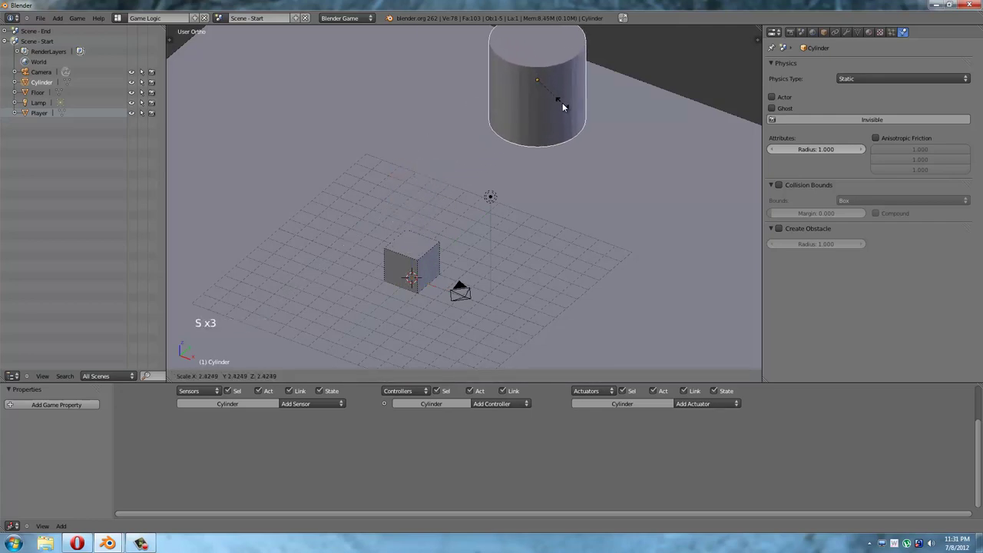
click(567, 106)
click(542, 60)
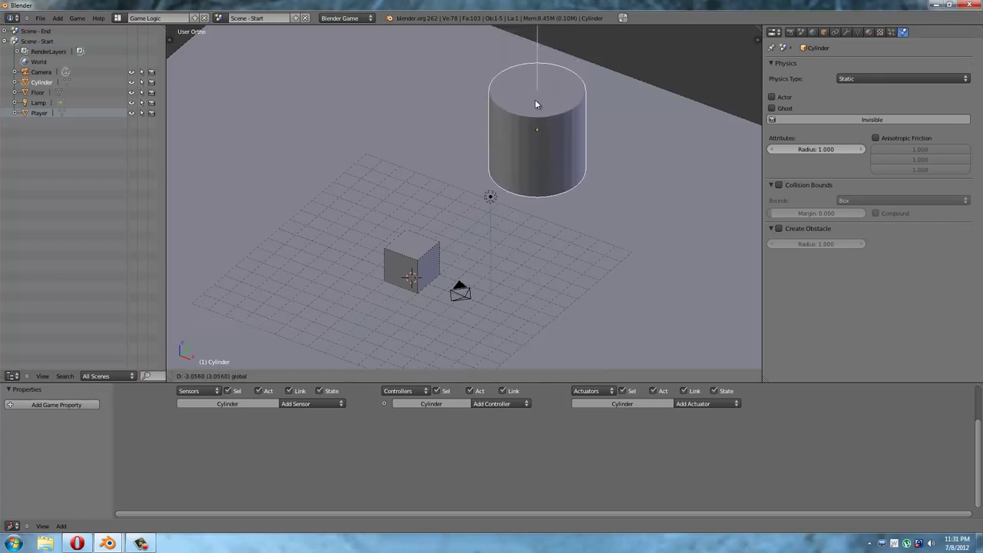
click(561, 117)
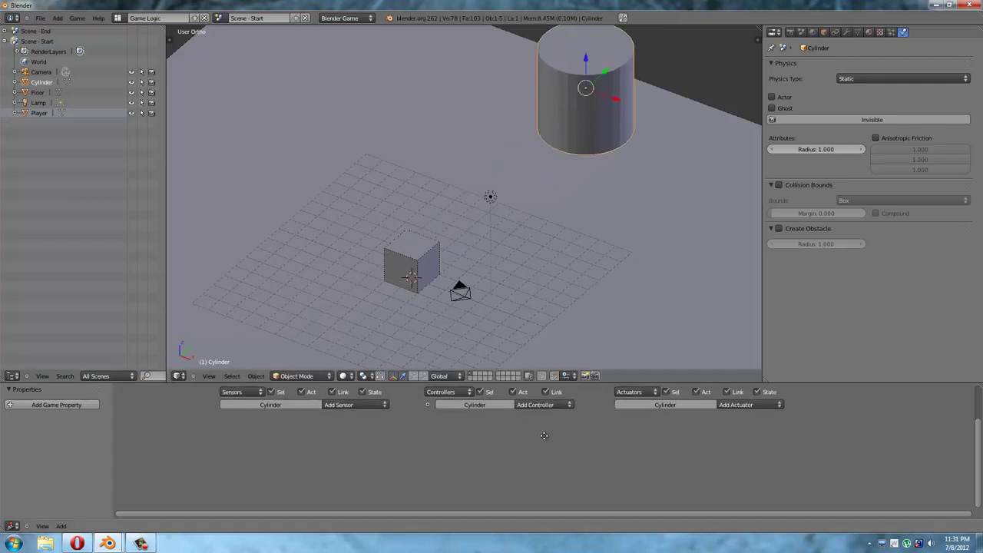
Make the Portal a Dynamic actor of mass 500 with Cylinder collision bounds.
middle_click(466, 242)
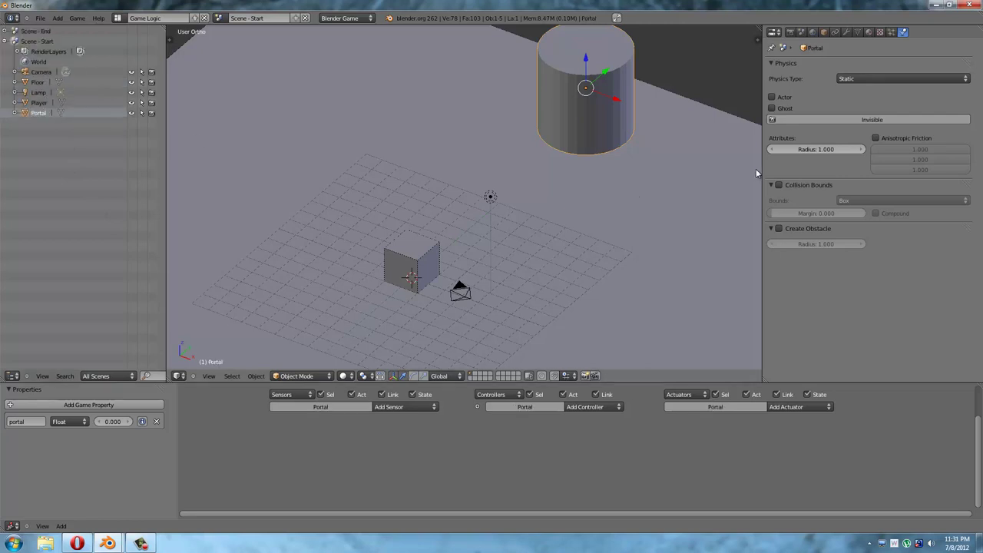
click(834, 108)
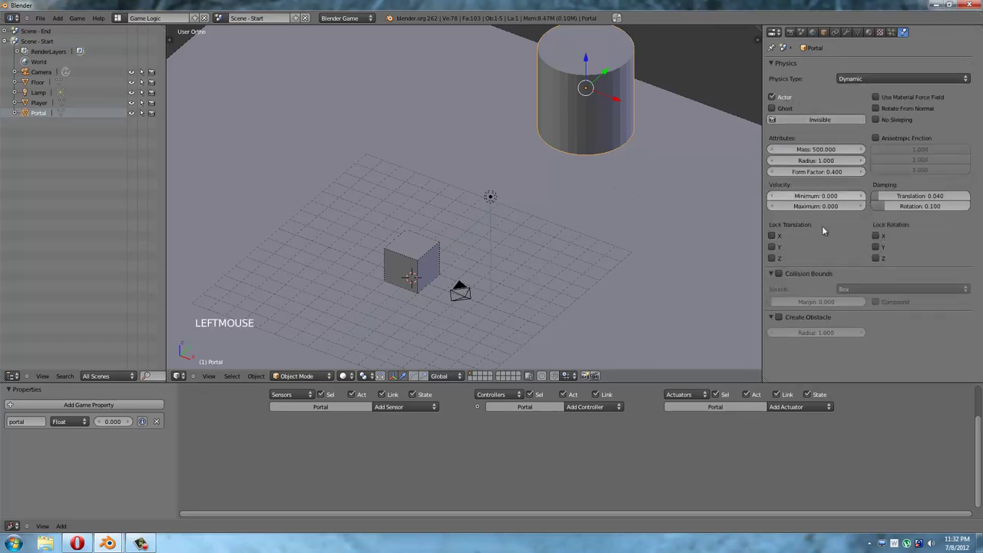
click(789, 280)
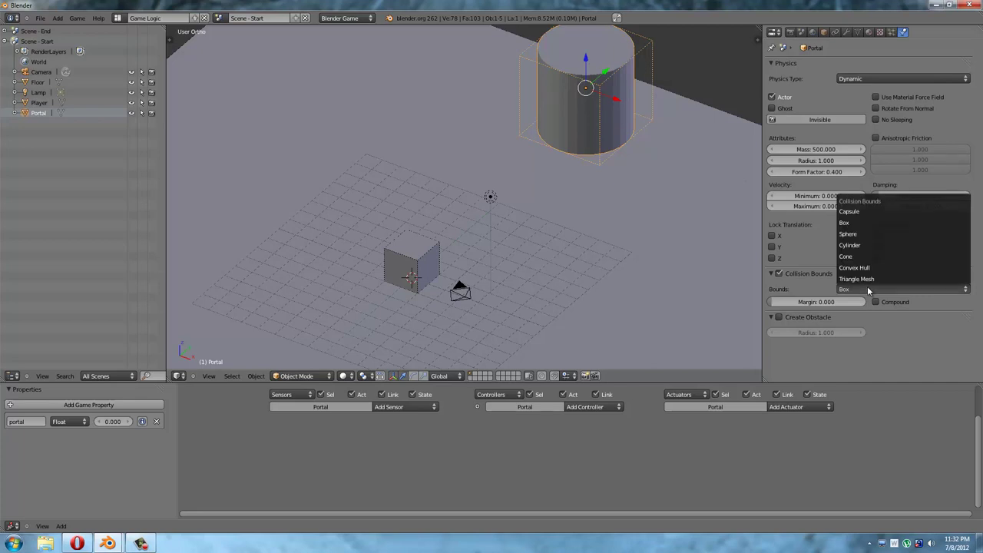
click(869, 250)
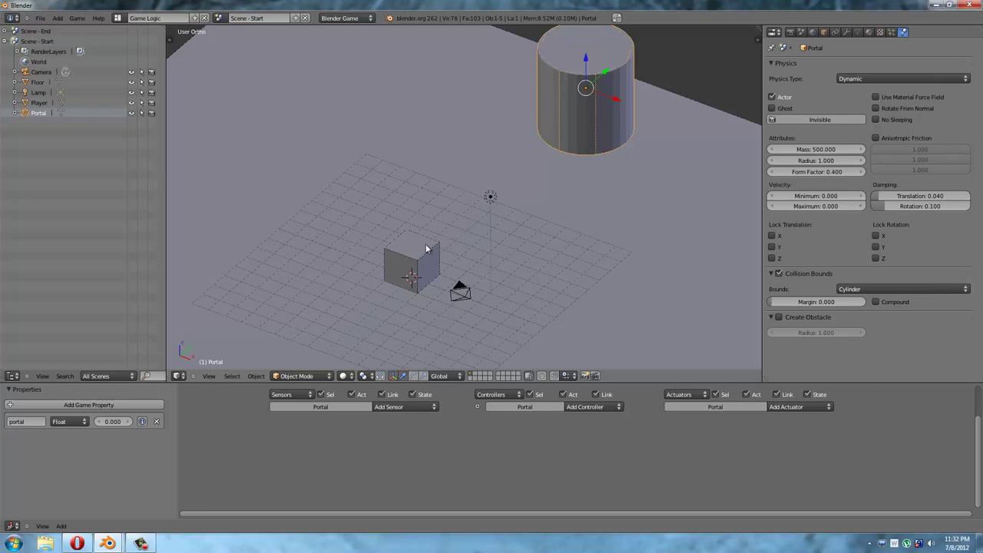
Wire a Collision sensor through an And controller to a Scene actuator 'End Scene' set to End.
right_click(430, 248)
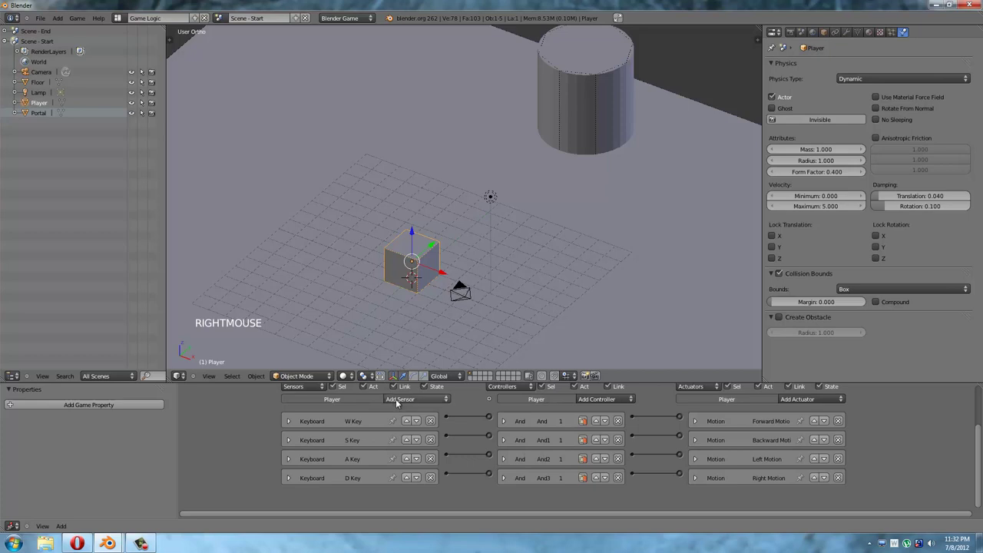
click(435, 314)
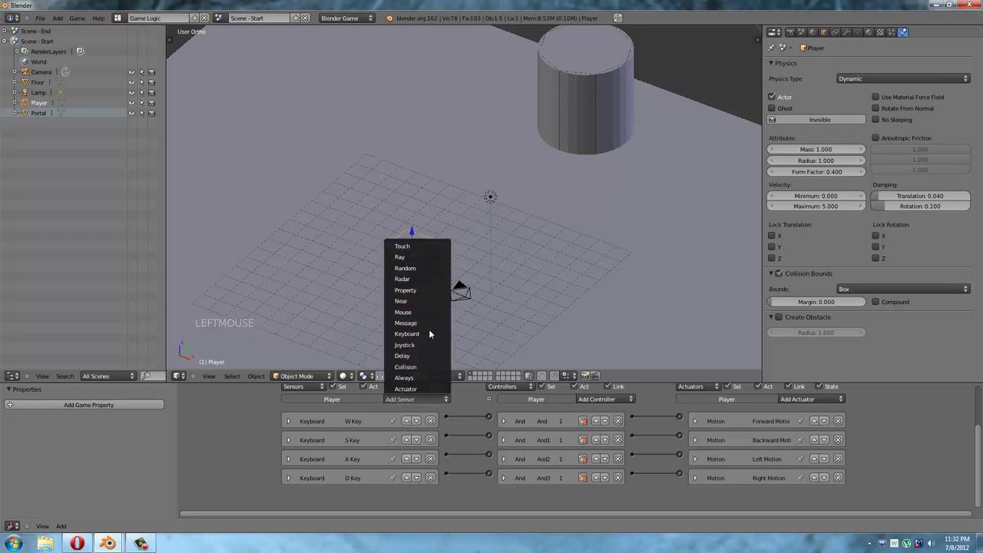
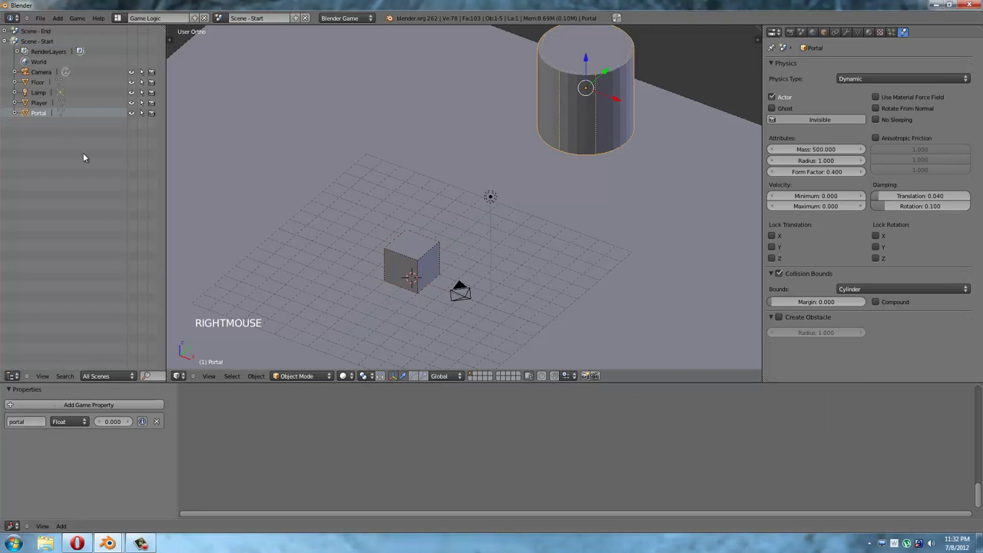
right_click(423, 249)
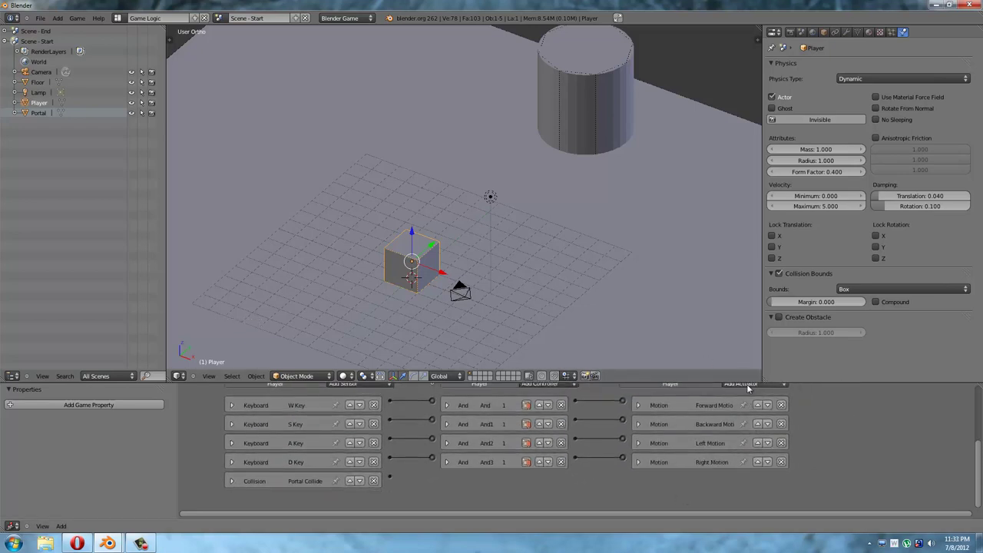
click(754, 372)
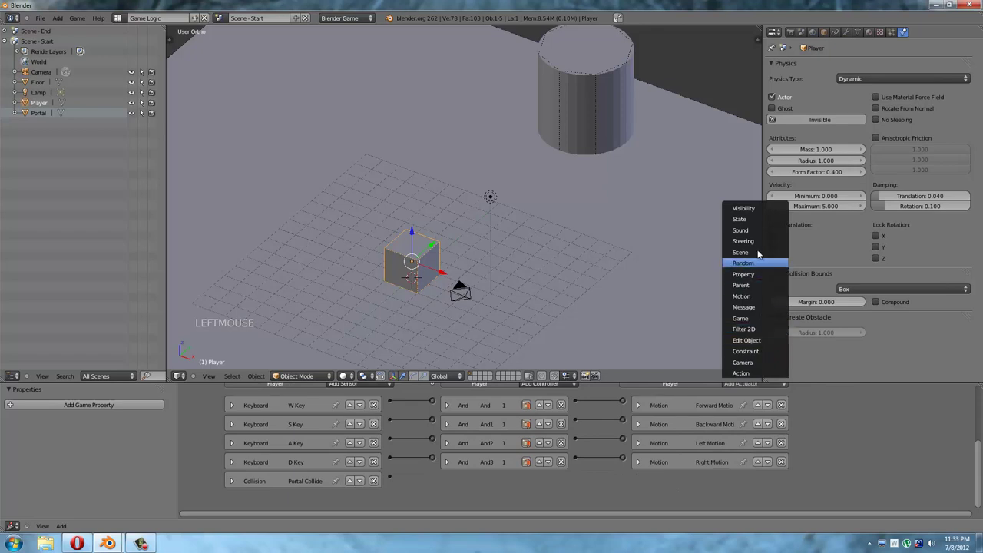
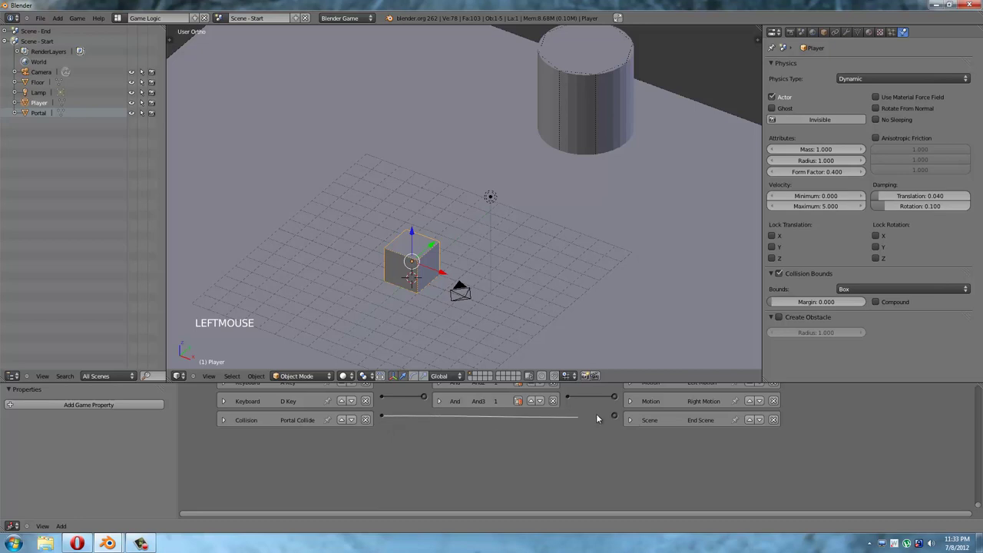
click(512, 318)
Switch to camera view and run the game, driving the player cube toward the portal cylinder.
middle_click(526, 293)
scroll(down, 3)
key(KP_0)
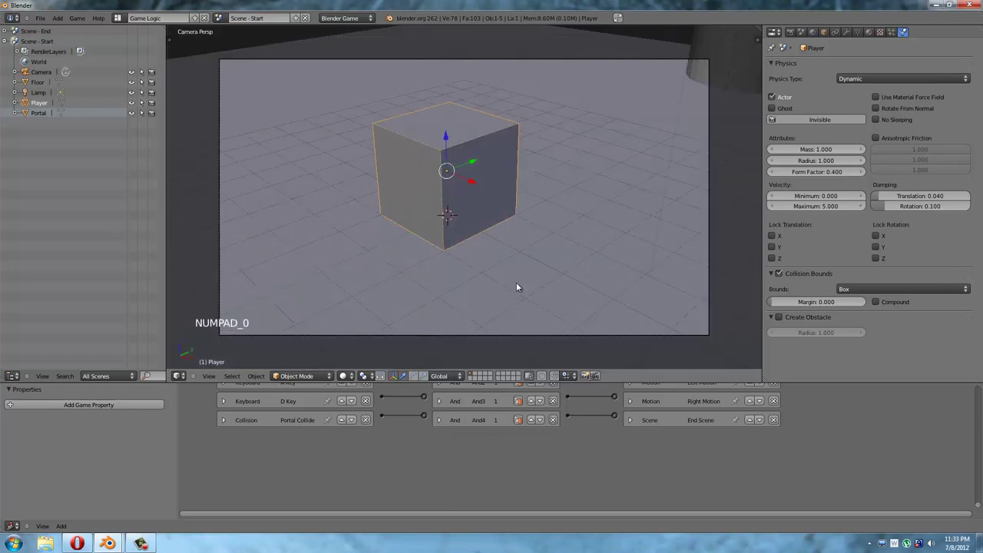
key(KP_0)
key(p)
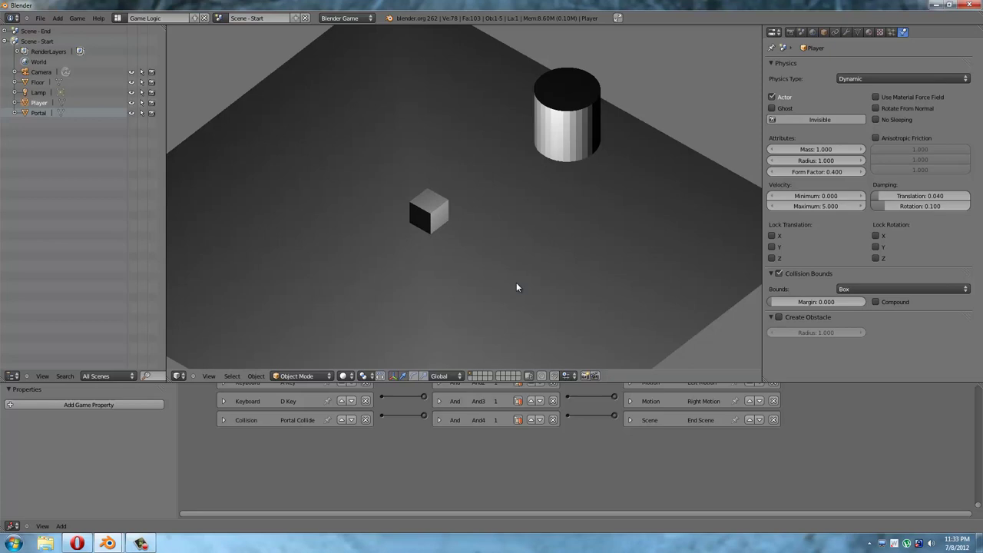